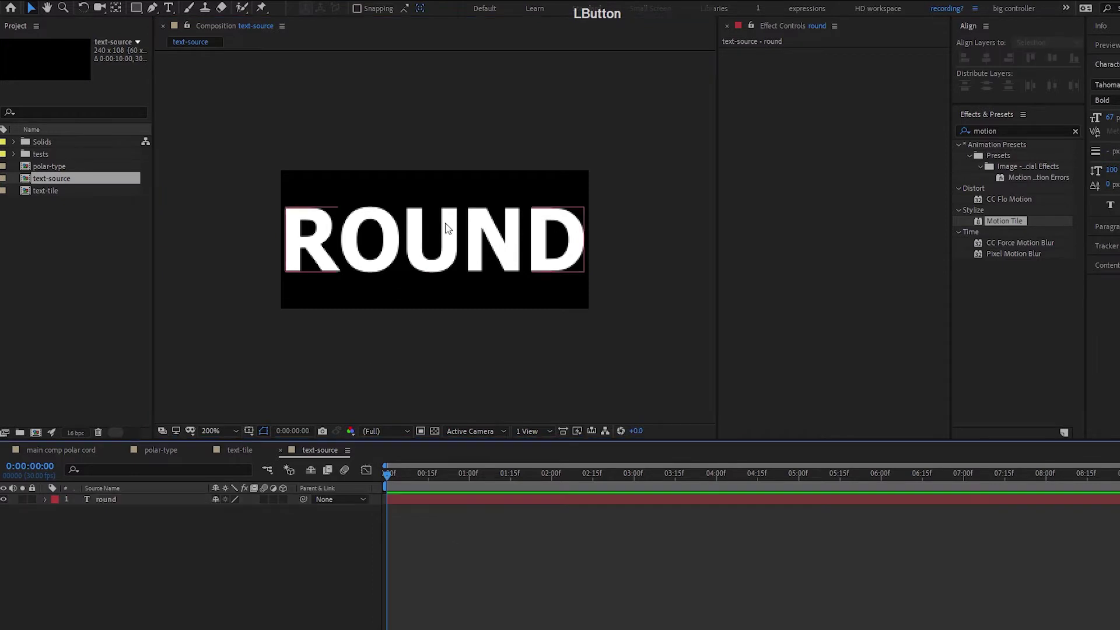
# - Drop text-source into the text-tile comp and apply Motion Tile to it
pyautogui.click(252, 456)
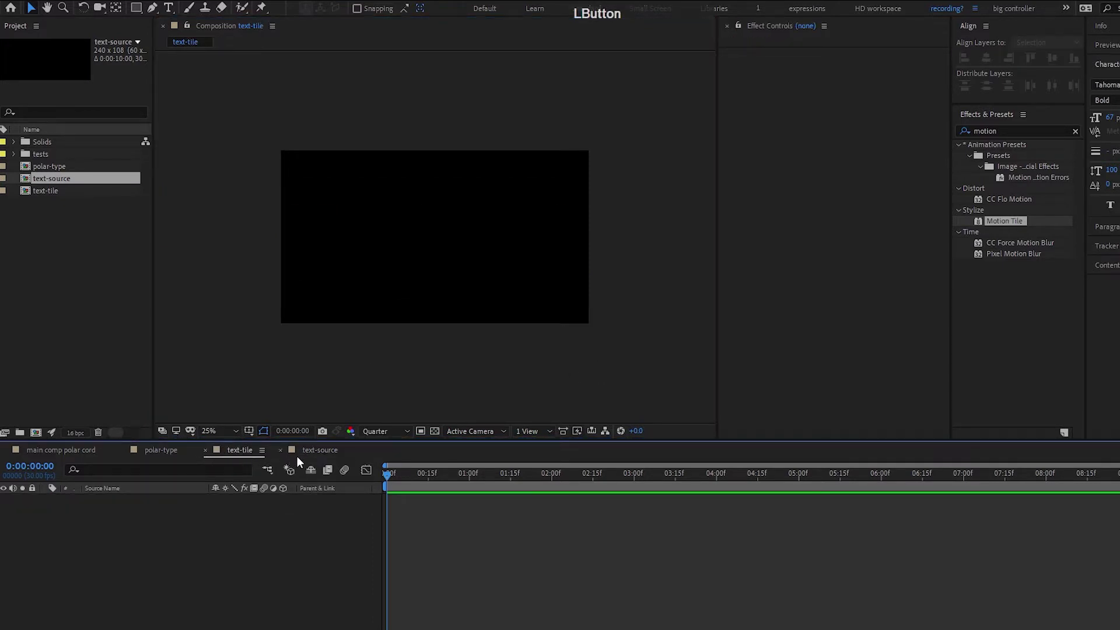
pyautogui.click(81, 183)
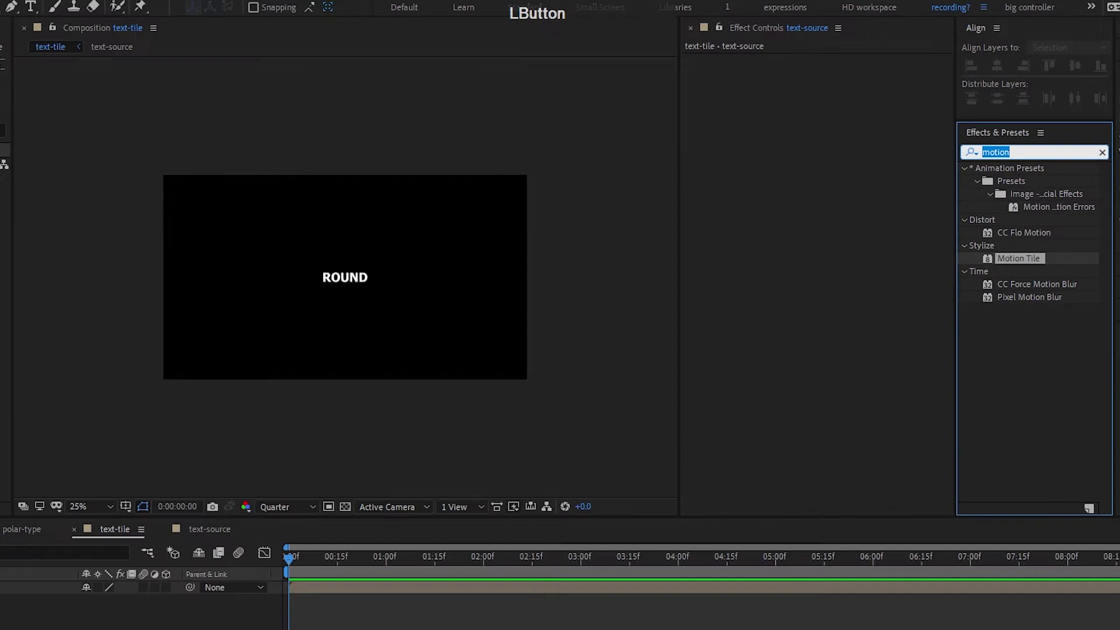
# - Raise Motion Tile Output Width to 800 and Output Height to 1000 so ROUND fills the frame
pyautogui.click(1036, 266)
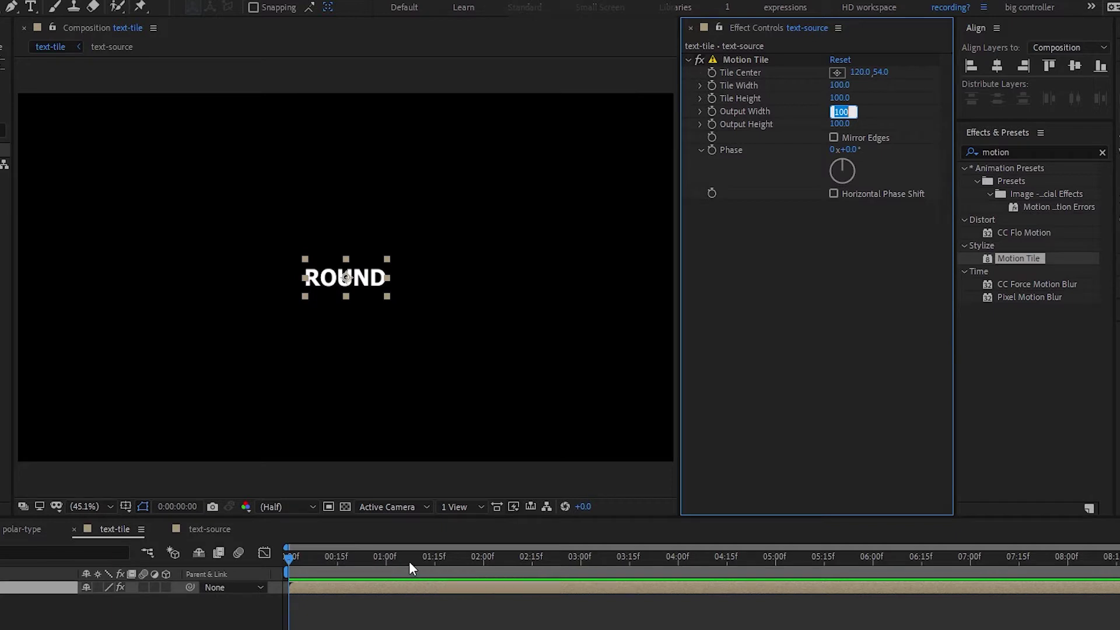
pyautogui.press('shift+Up')
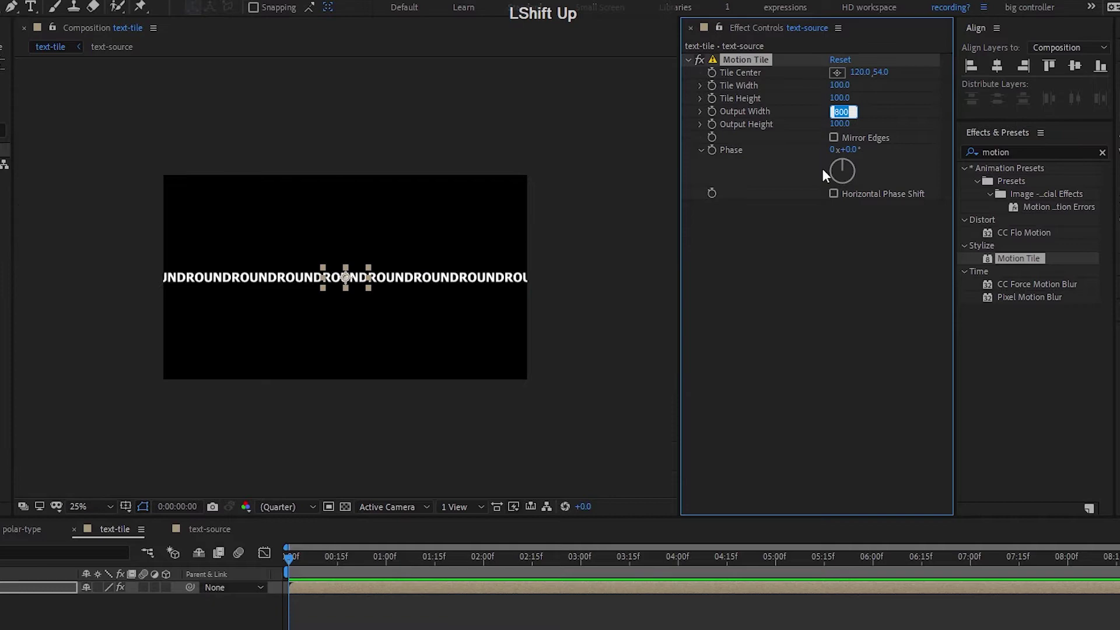
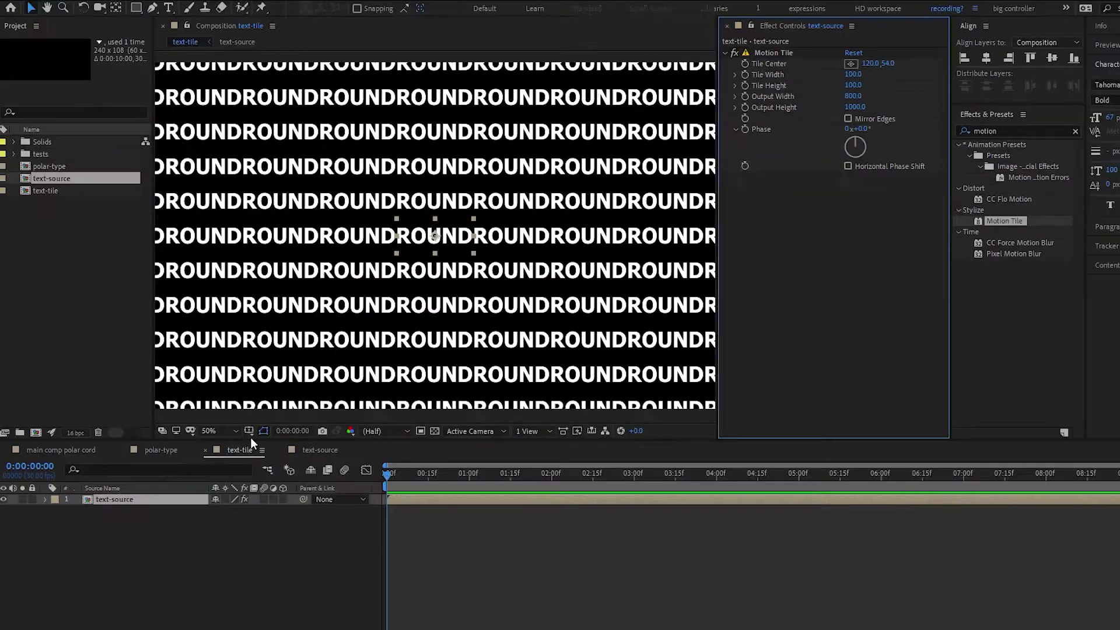
# - Compare the tiled comp with the source, then return to the ROUND text composition
pyautogui.click(168, 501)
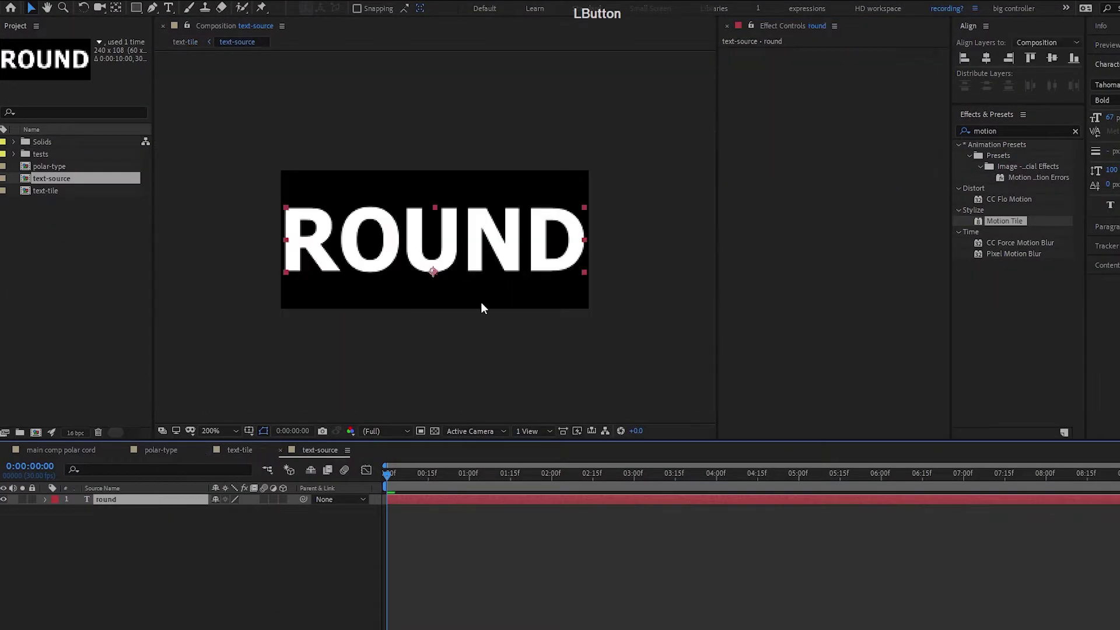
pyautogui.press('Tab')
pyautogui.press('Left')
pyautogui.press('space')
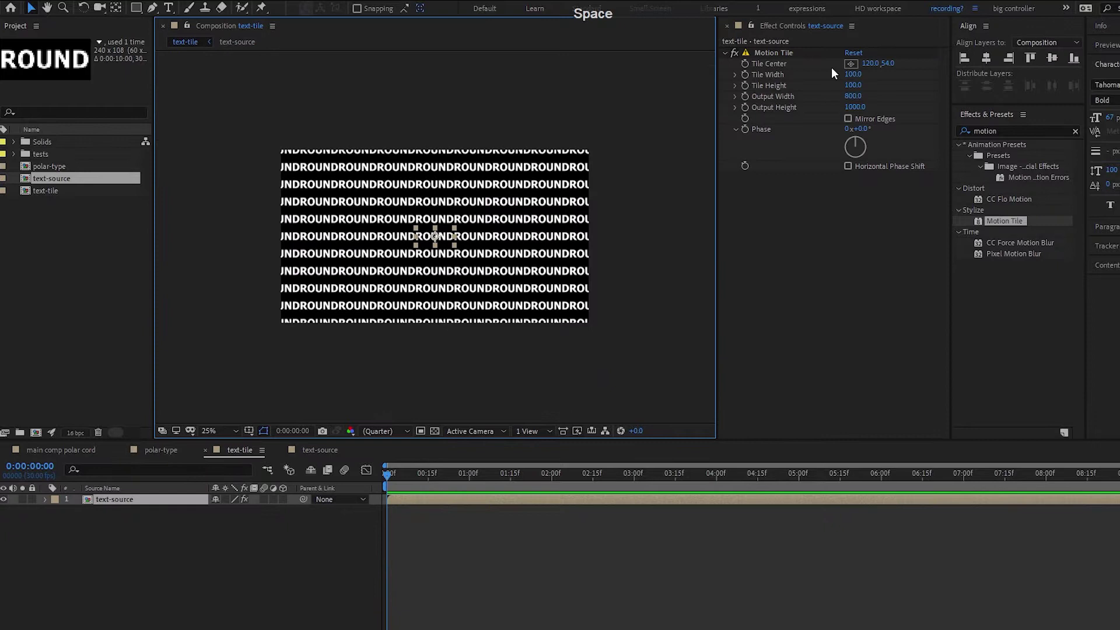
pyautogui.click(613, 298)
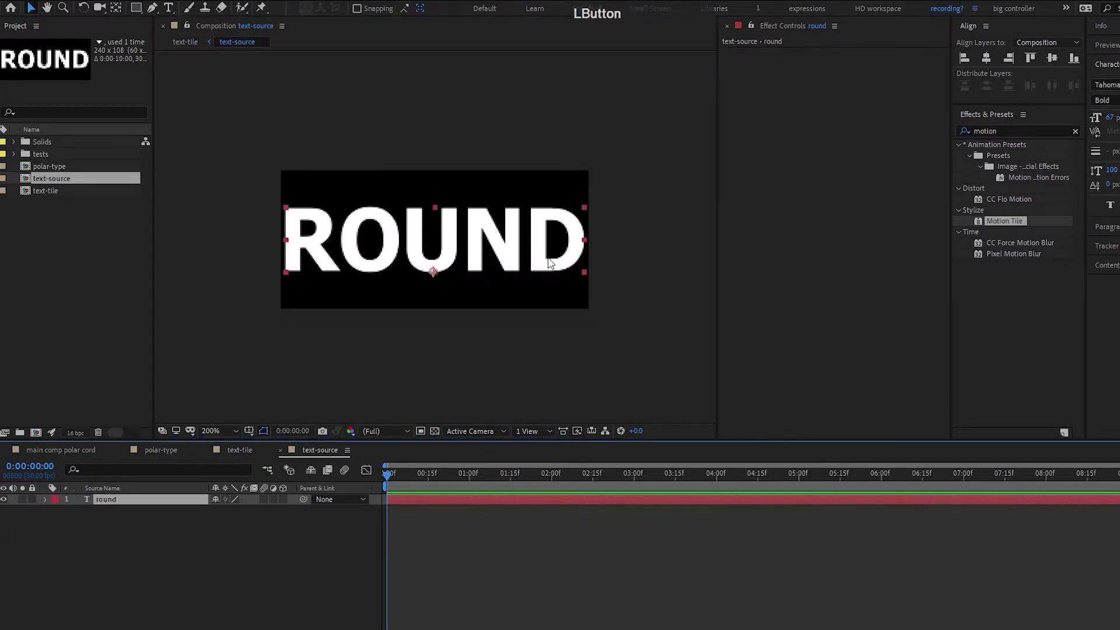
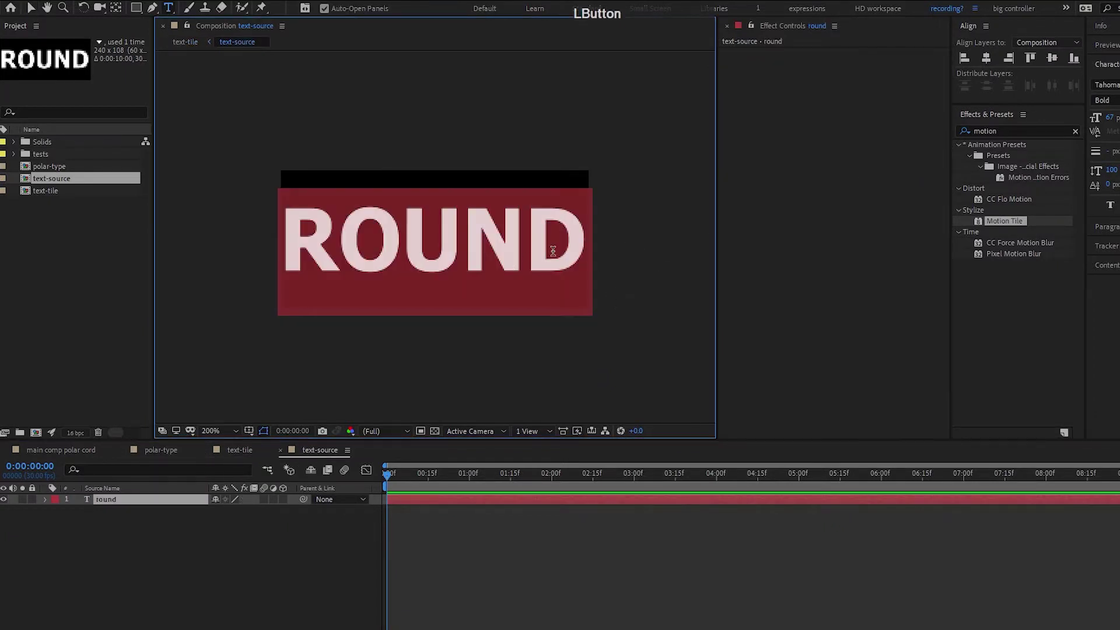
# - Edit the text layer so it reads 'ROUND &'
pyautogui.press('shift+7')
pyautogui.press('space')
pyautogui.press('v')
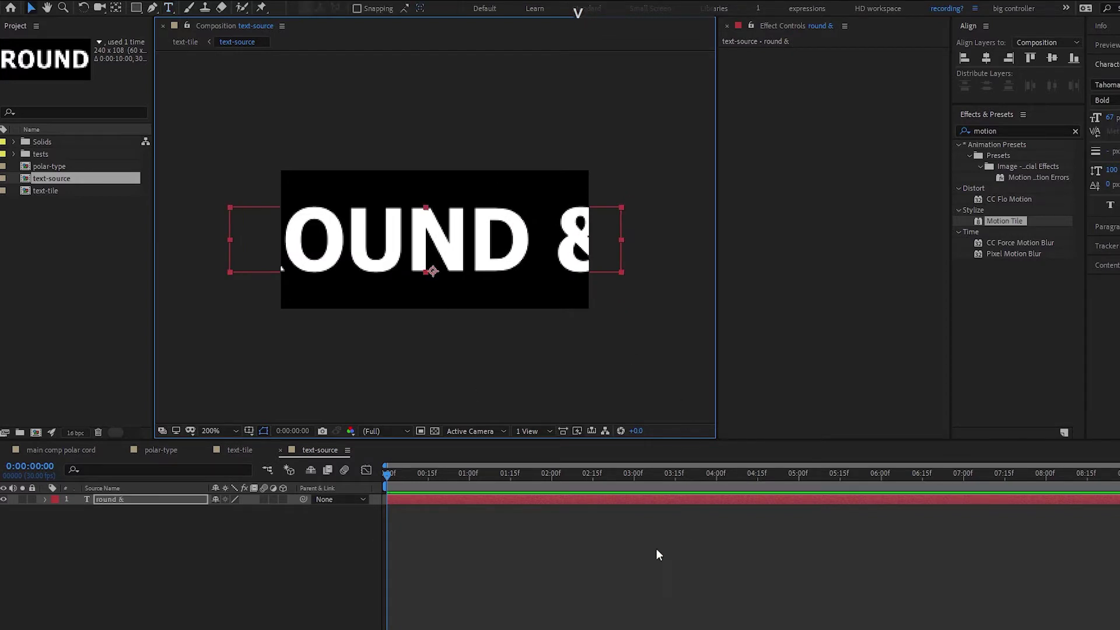
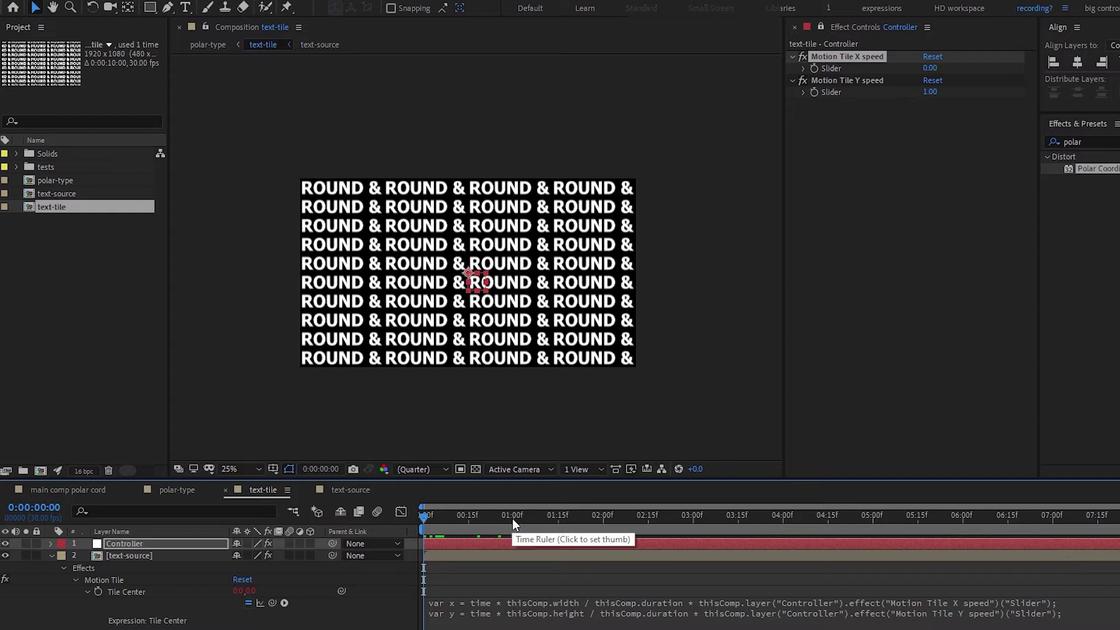
# - Preview the ROUND & rows scrolling over time
pyautogui.click(516, 523)
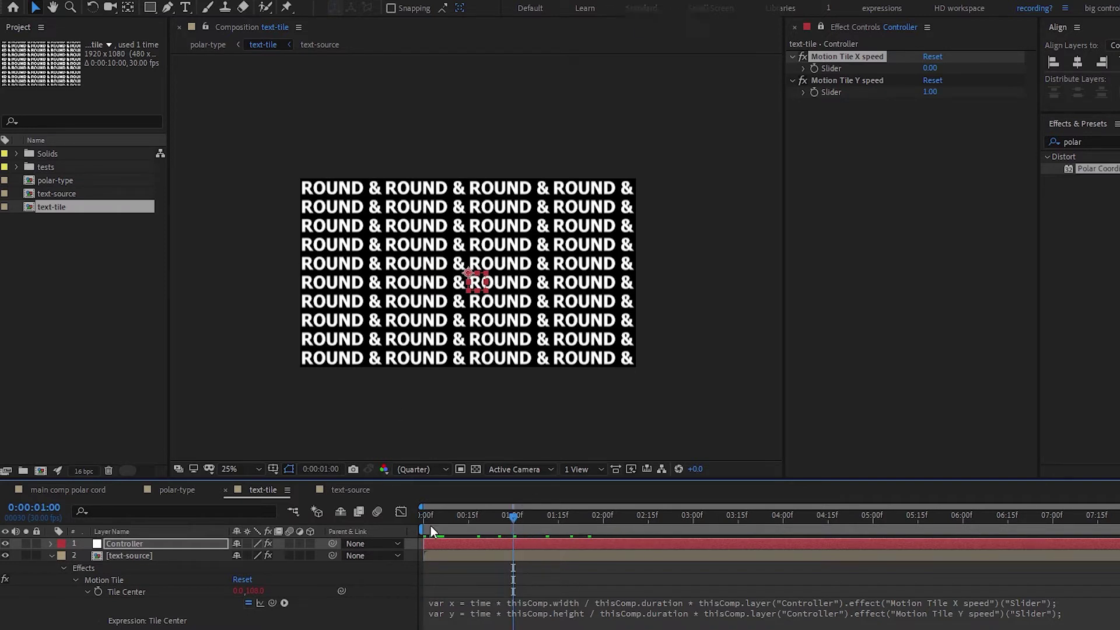
pyautogui.press('space')
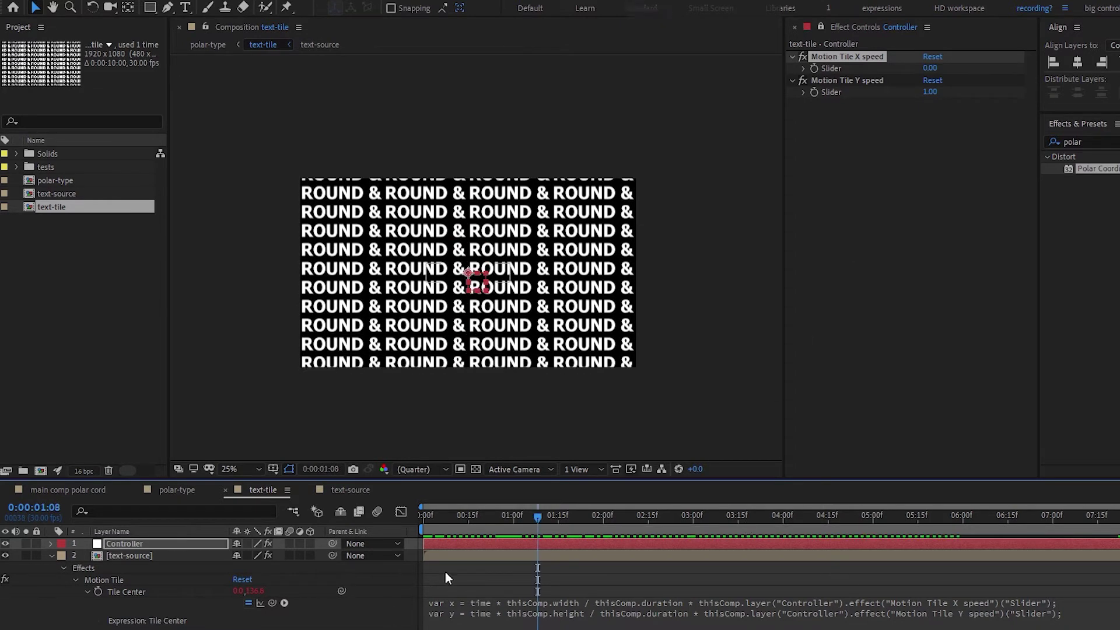
# - Set the Controller sliders to X speed 1 and Y speed -1
pyautogui.click(929, 113)
pyautogui.press('Up')
pyautogui.click(926, 205)
pyautogui.press('space')
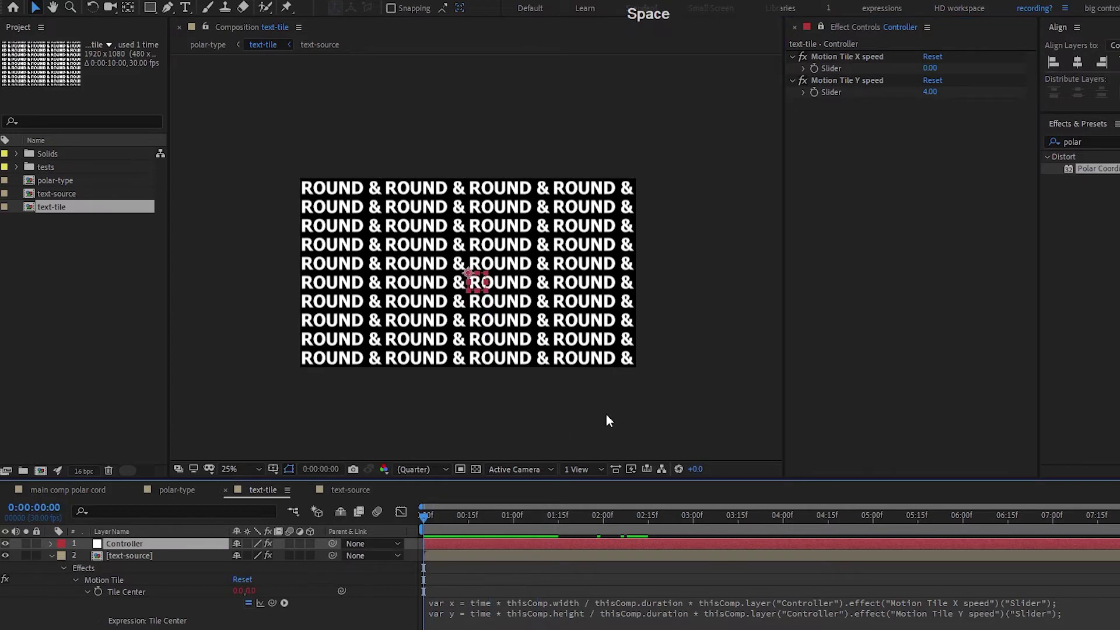
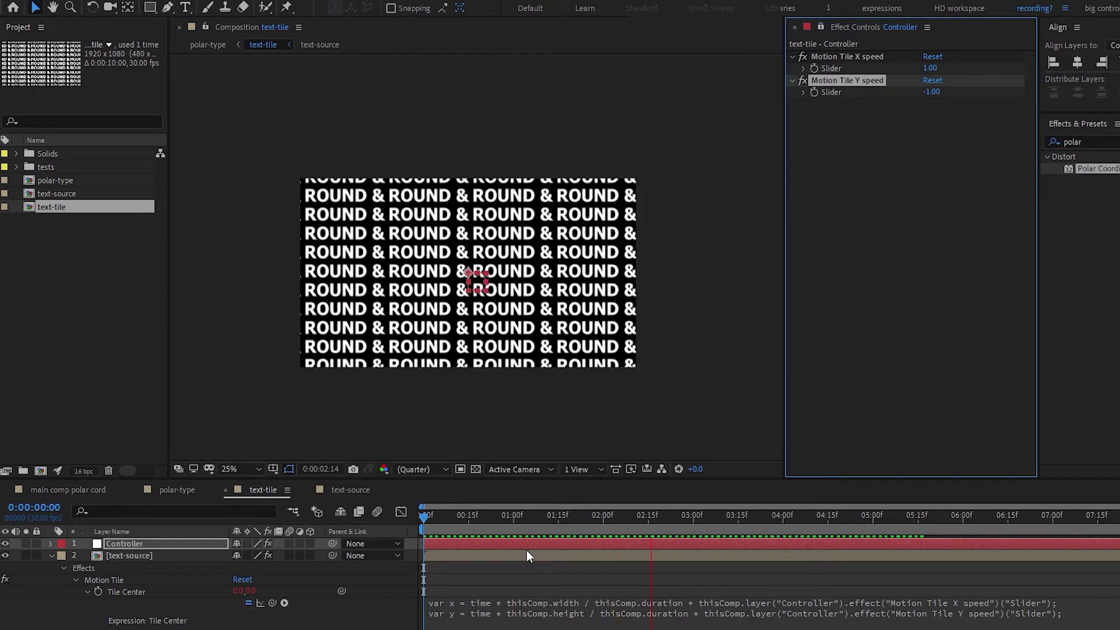
# - Inspect the reference Tile Center expression, then return to the working text-tile comp
pyautogui.click(428, 529)
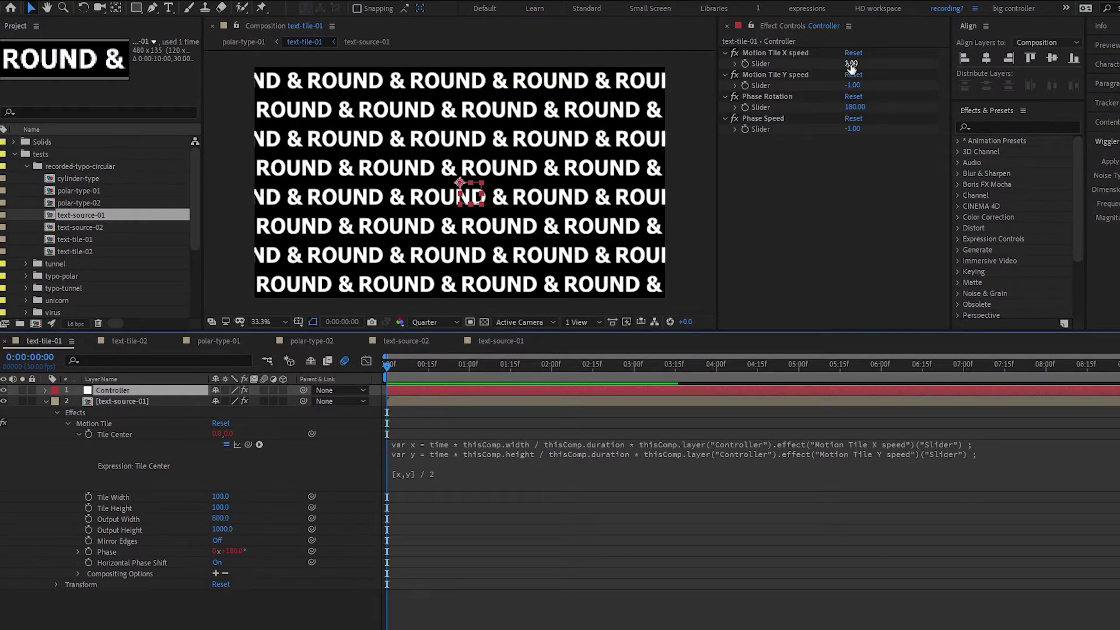
pyautogui.click(156, 563)
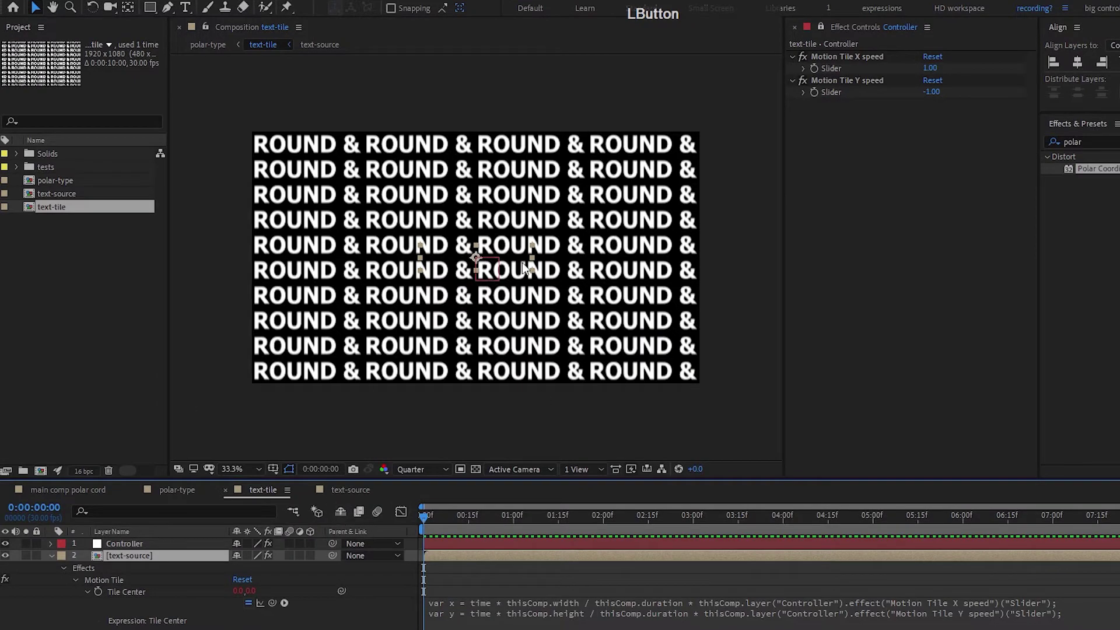
# - Set Motion Tile Phase to 180° with Horizontal Phase Shift to stagger alternate rows
pyautogui.click(826, 28)
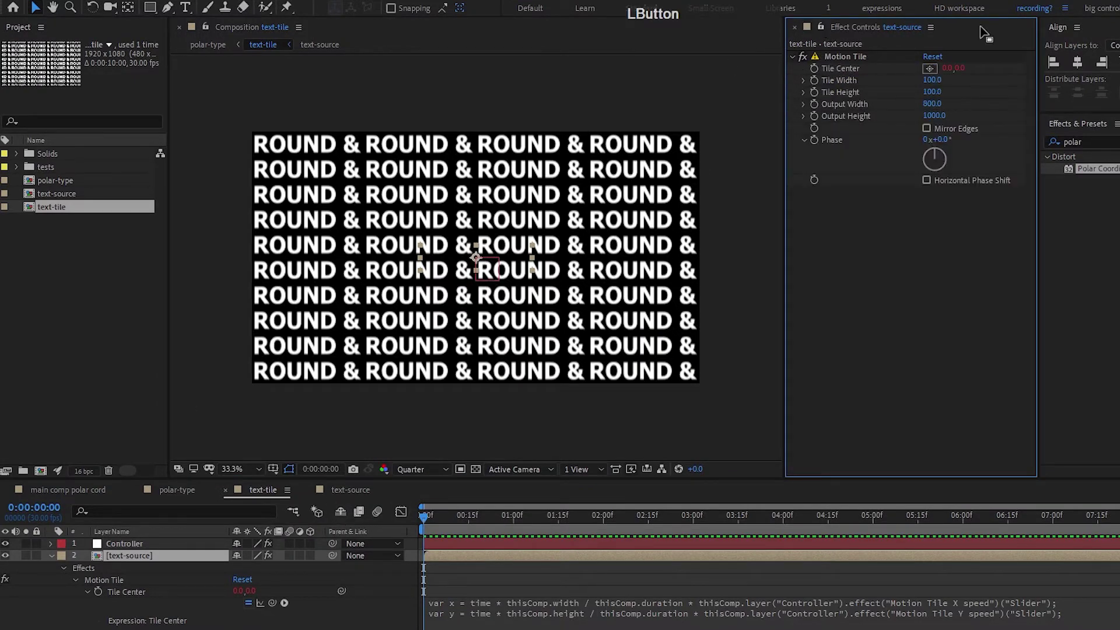
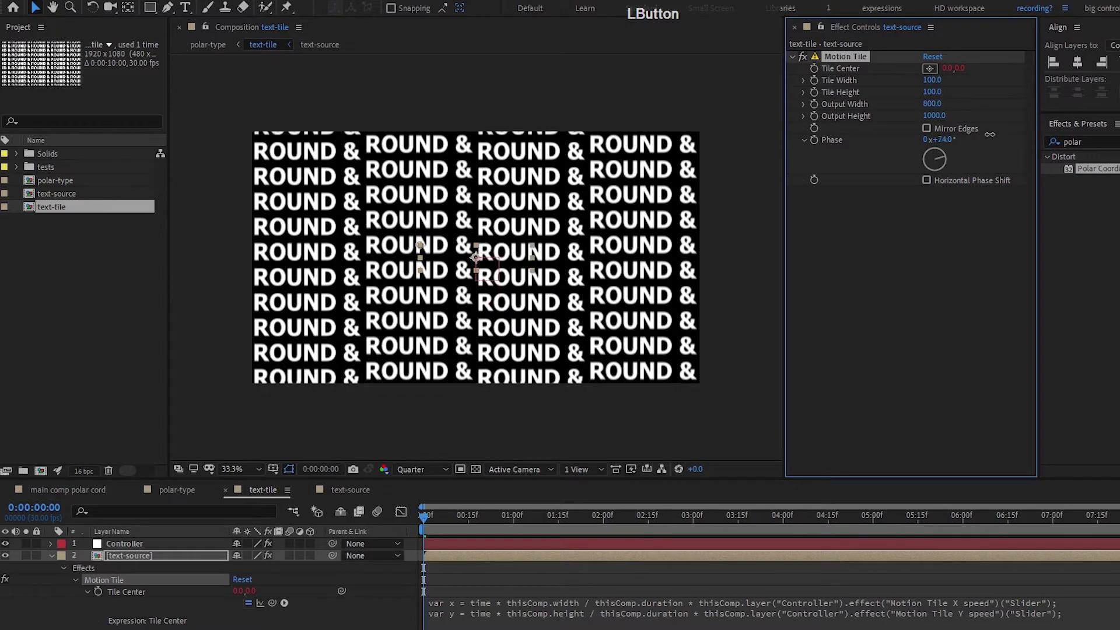
pyautogui.press('KP_0')
pyautogui.press('KP_Enter')
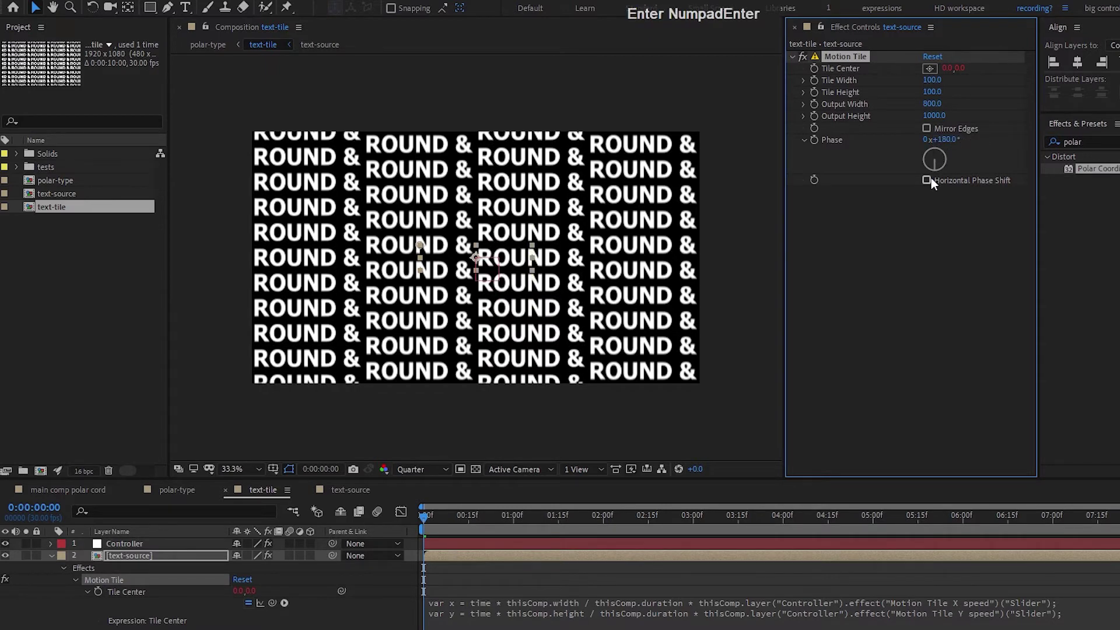
pyautogui.click(929, 182)
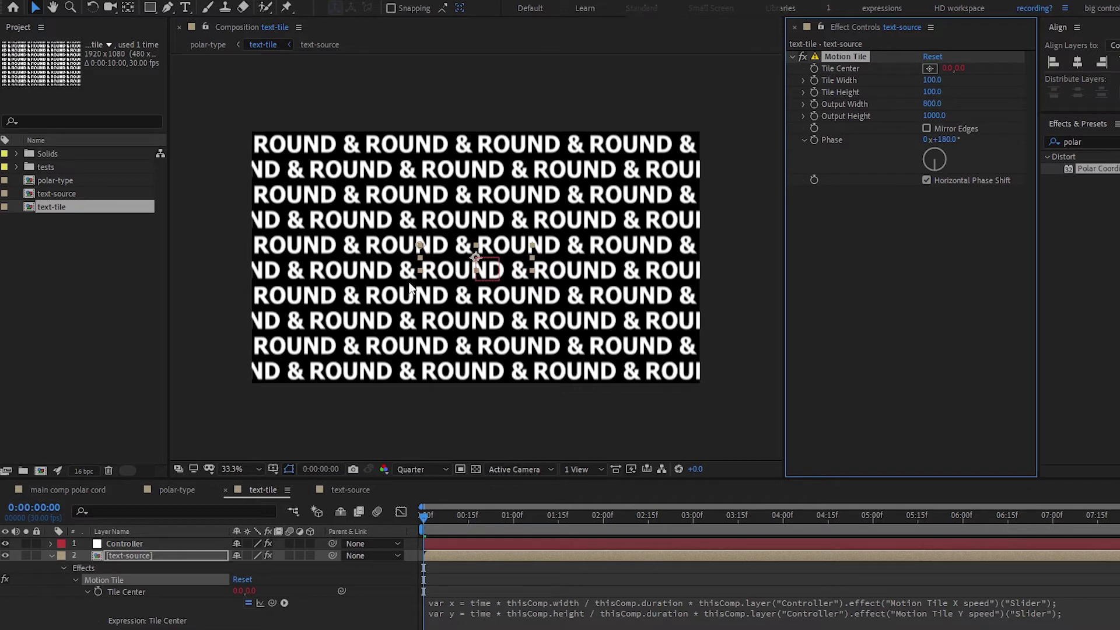
# - Preview the staggered tiles, then switch to the circular polar-type composition
pyautogui.click(749, 434)
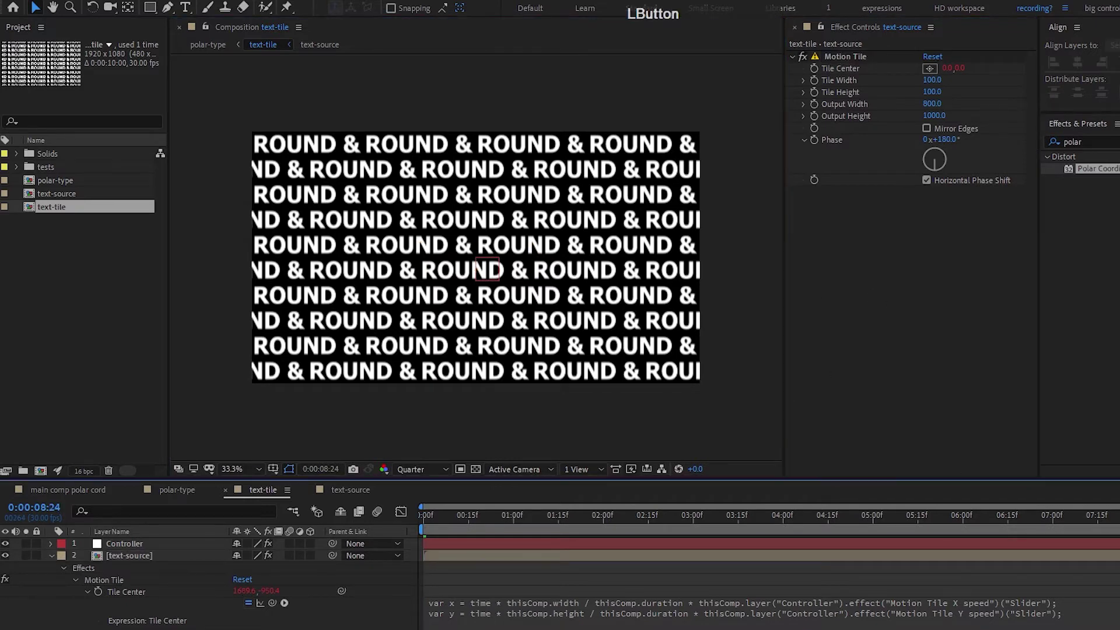
pyautogui.press('space')
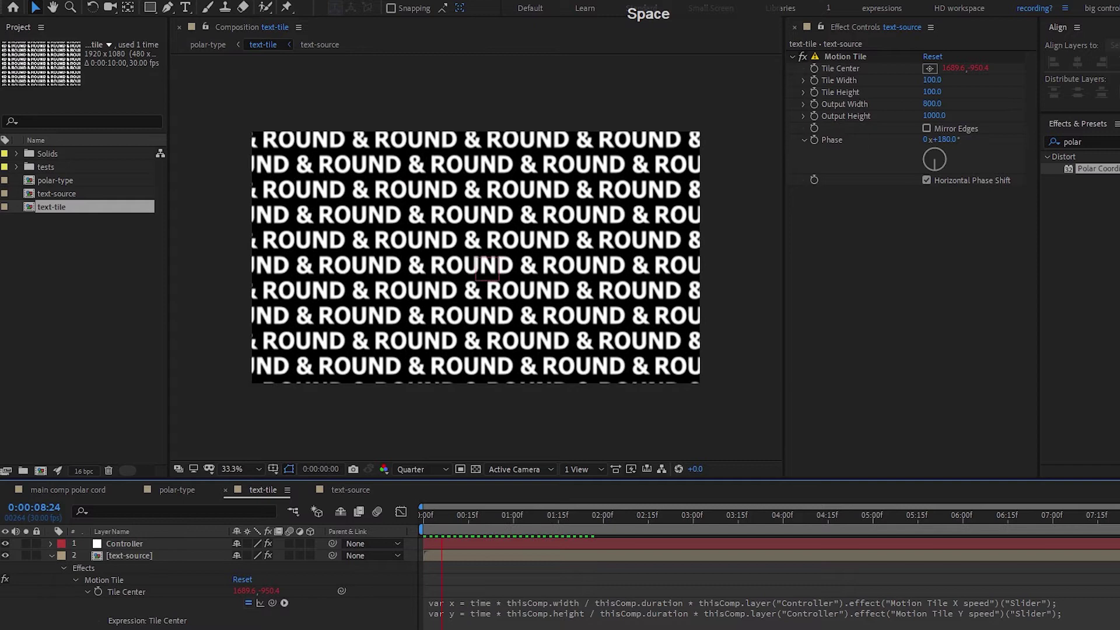
pyautogui.press('Left')
pyautogui.press('space')
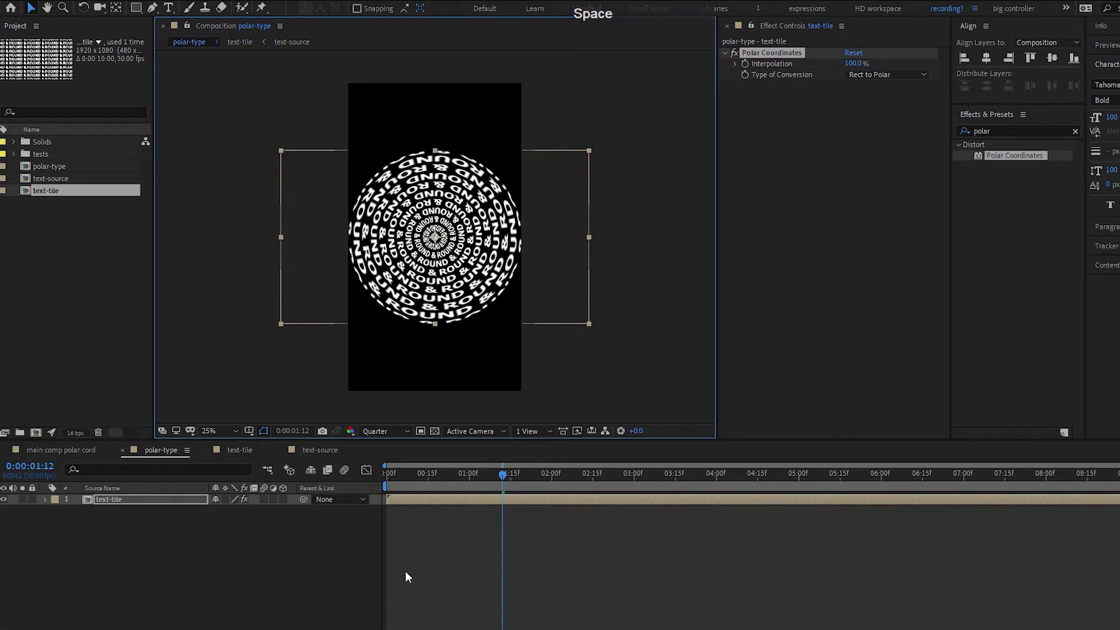
# - Add Motion Tile with Output Height 200 above Polar Coordinates in polar-type and save
pyautogui.click(398, 482)
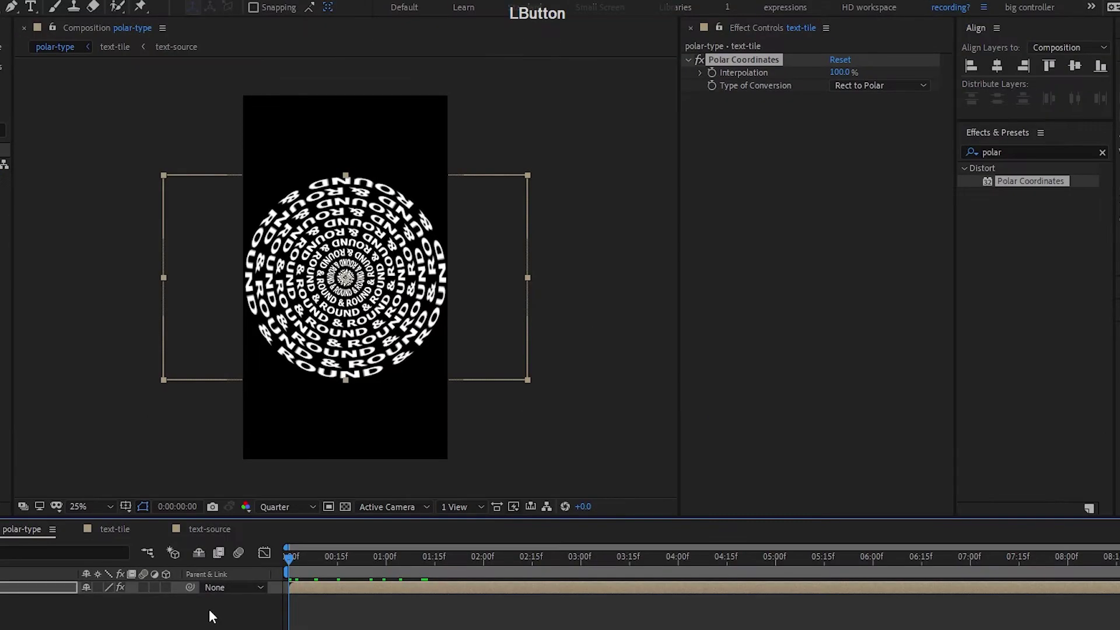
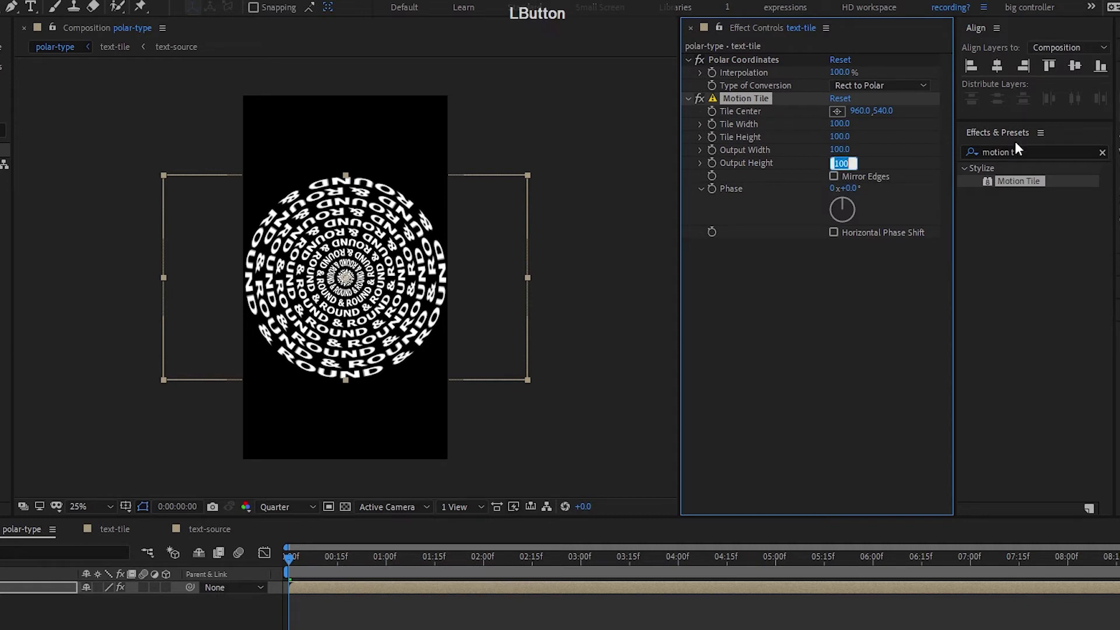
pyautogui.press('shift+Up')
pyautogui.click(757, 56)
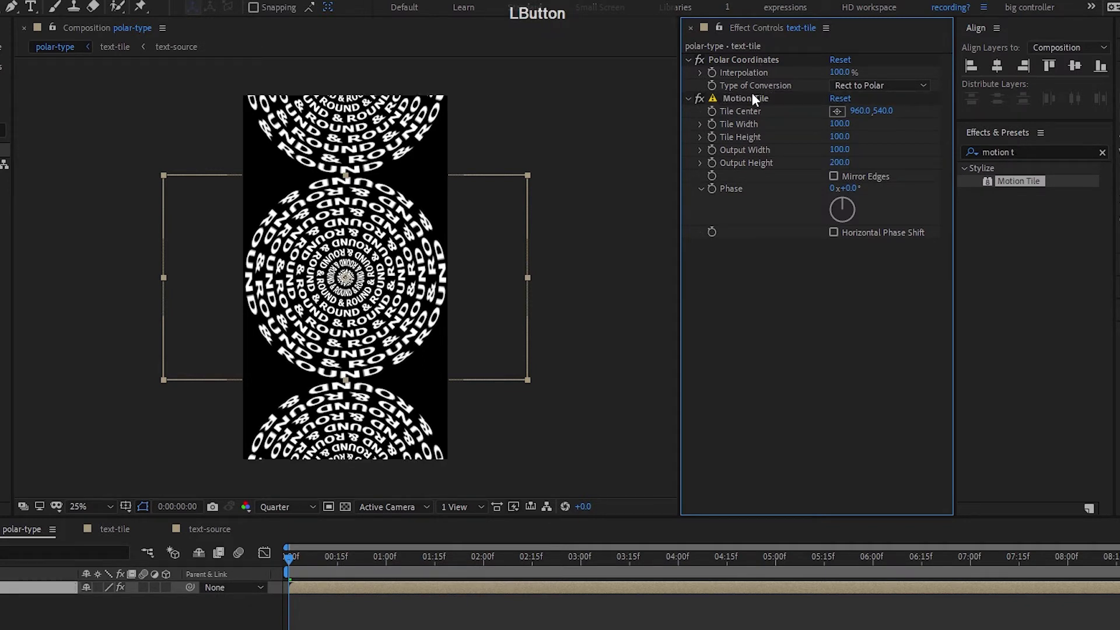
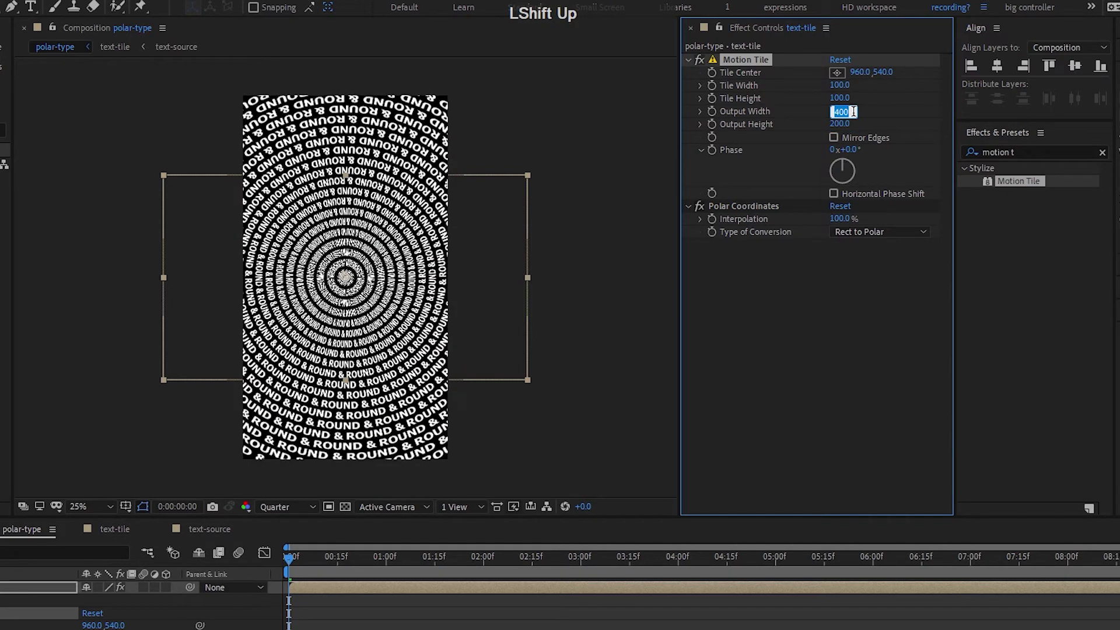
pyautogui.press('ctrl+s')
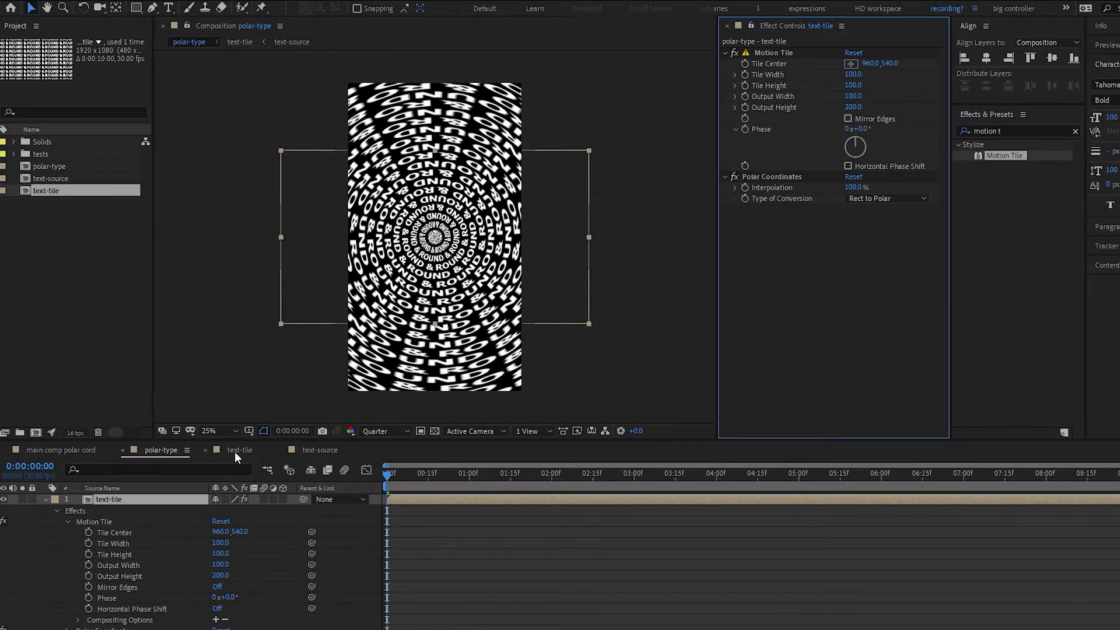
# - Duplicate polar-type, text-tile and text-source as -02 copies and open text-source-02
pyautogui.click(188, 205)
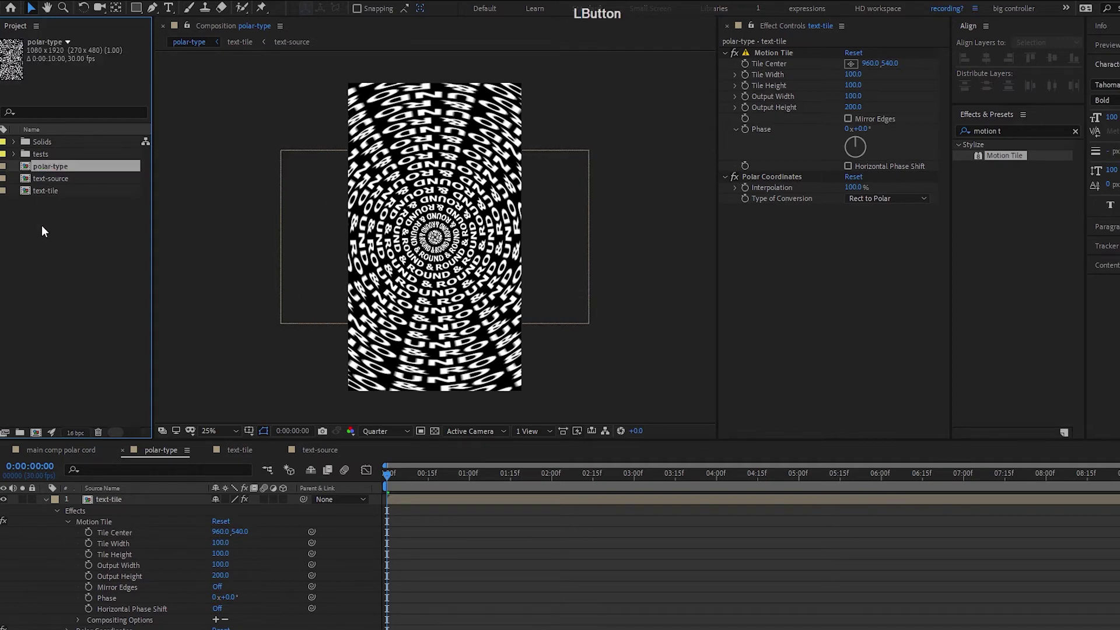
pyautogui.click(75, 169)
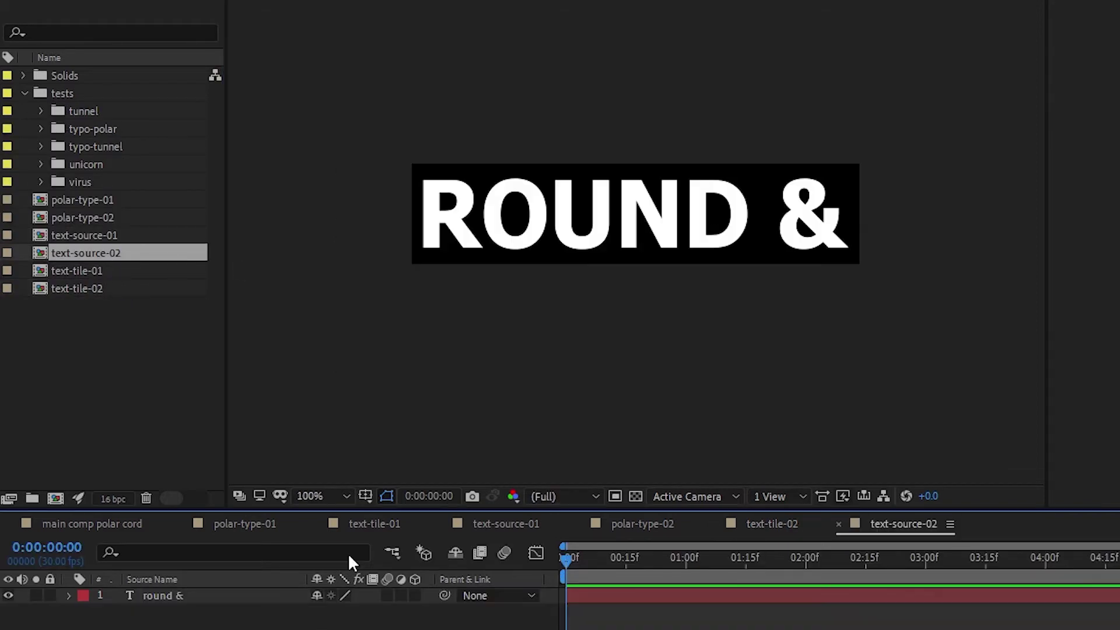
# - Enter initial width and height values in text-source-02's composition settings
pyautogui.press('KP_1')
pyautogui.press('KP_9')
pyautogui.press('KP_0')
pyautogui.press('Tab')
pyautogui.press('KP_1')
pyautogui.press('KP_8')
pyautogui.press('KP_0')
# - Unlock aspect ratio and set the frame to 192 × 540 px
pyautogui.click(716, 258)
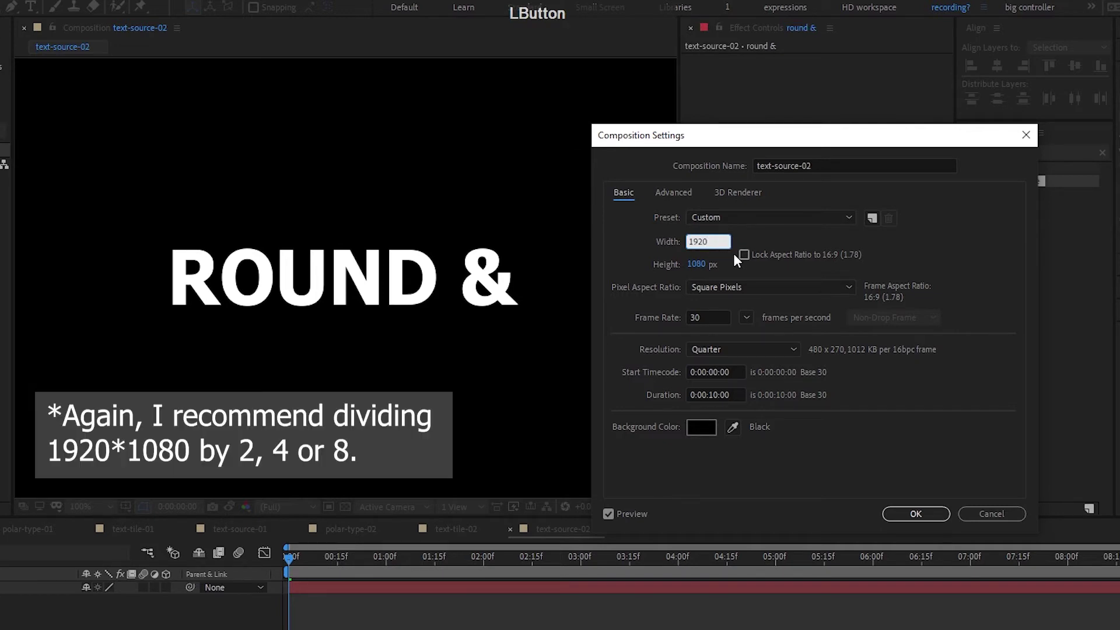
pyautogui.press('/')
pyautogui.press('KP_1')
pyautogui.press('KP_0')
pyautogui.press('Tab')
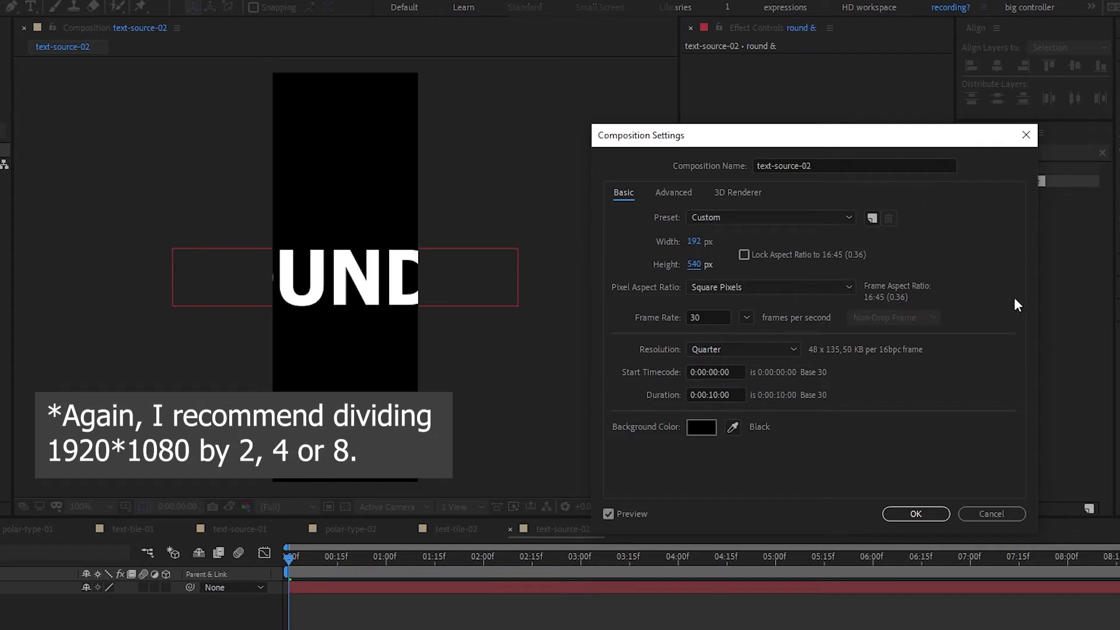
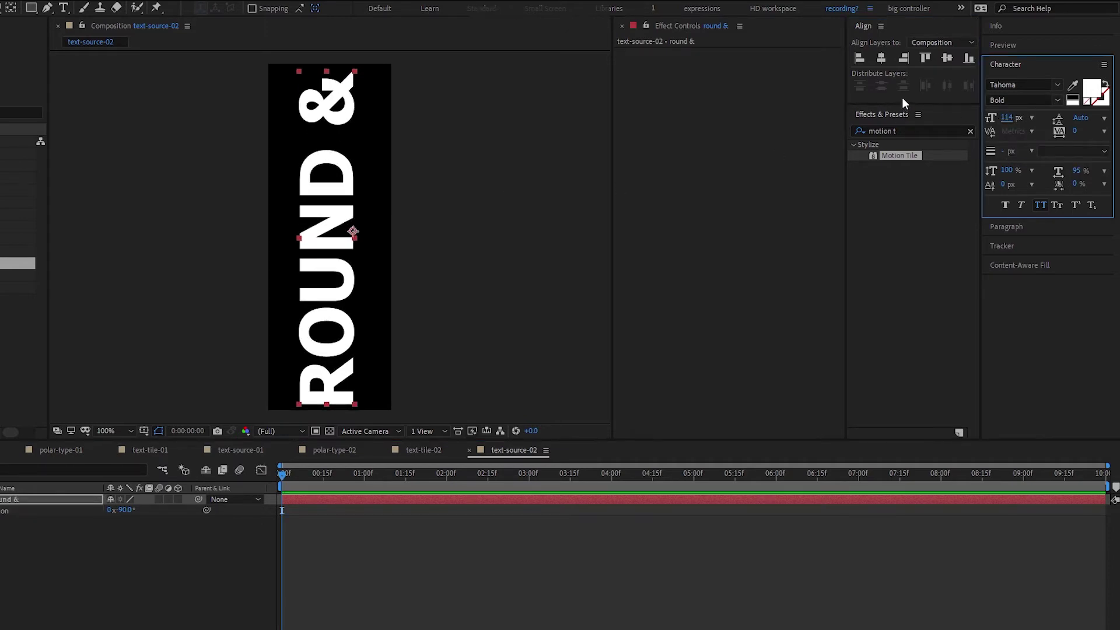
# - Replace the tiled layer in text-tile-02 with text-source-02 and check its settings
pyautogui.click(885, 67)
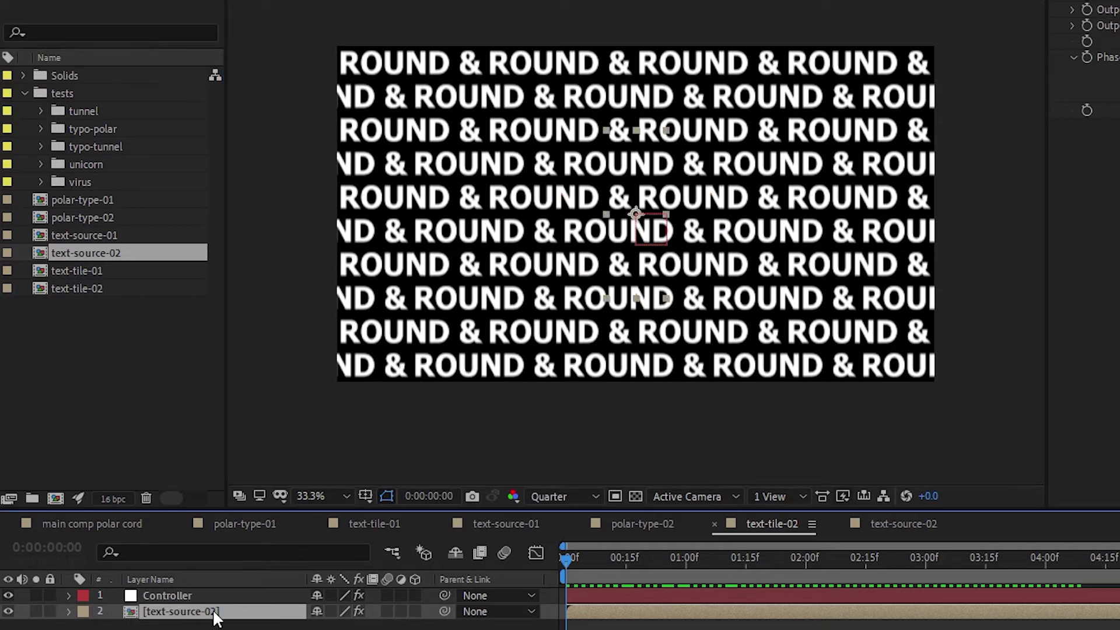
pyautogui.click(161, 516)
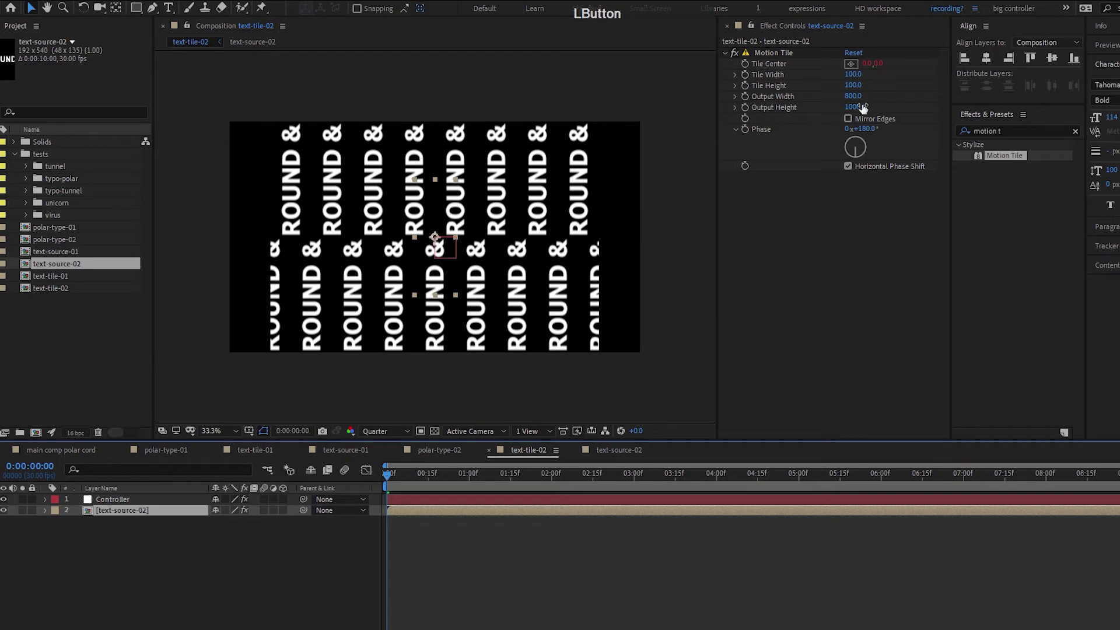
pyautogui.press('ctrl+k')
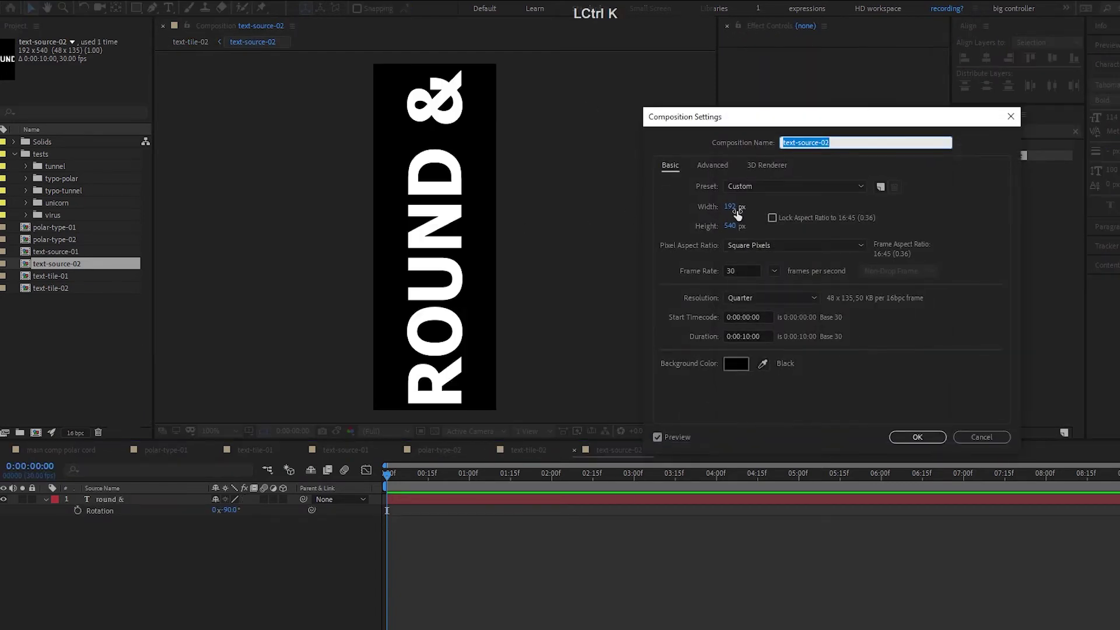
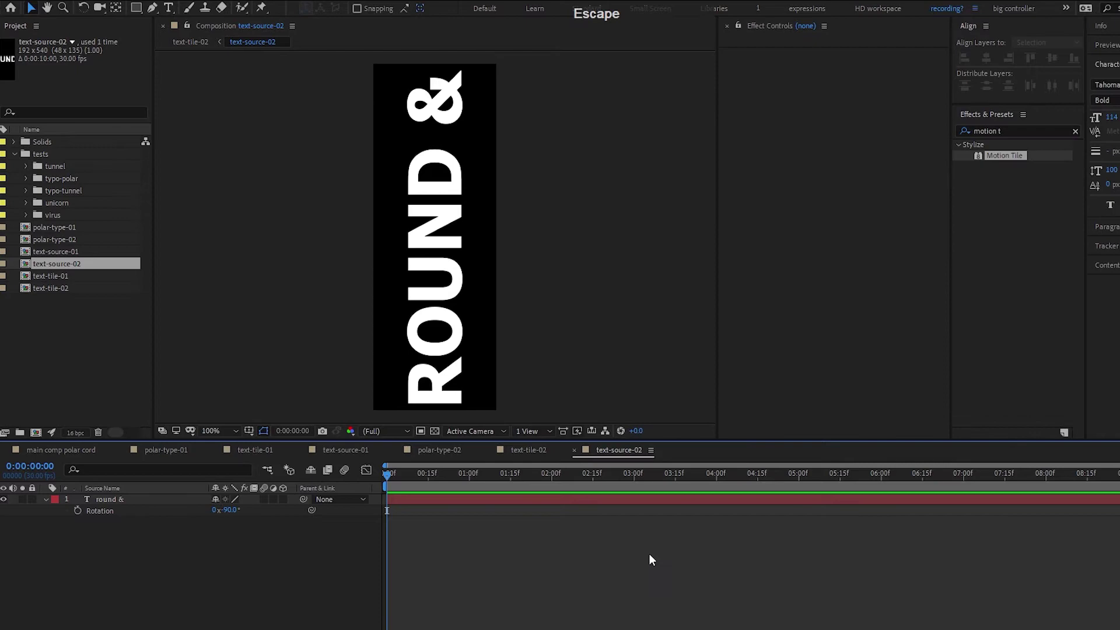
pyautogui.click(649, 548)
# - Back in text-tile-02, set Motion Tile Output Height to 200 for staggered columns
pyautogui.press('Tab')
pyautogui.press('Left')
pyautogui.press('space')
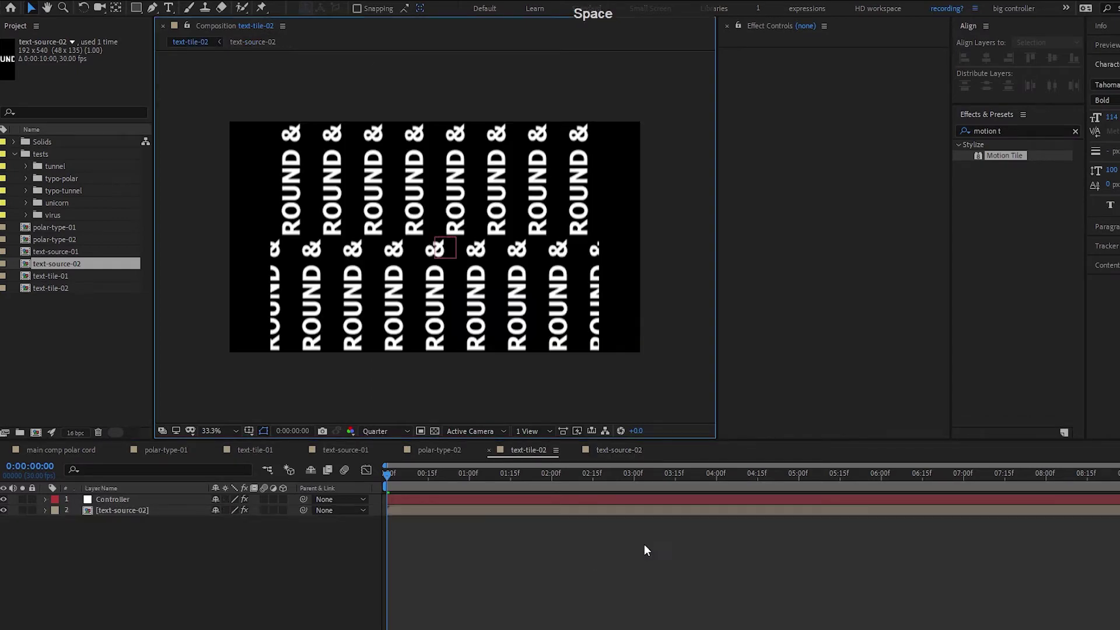
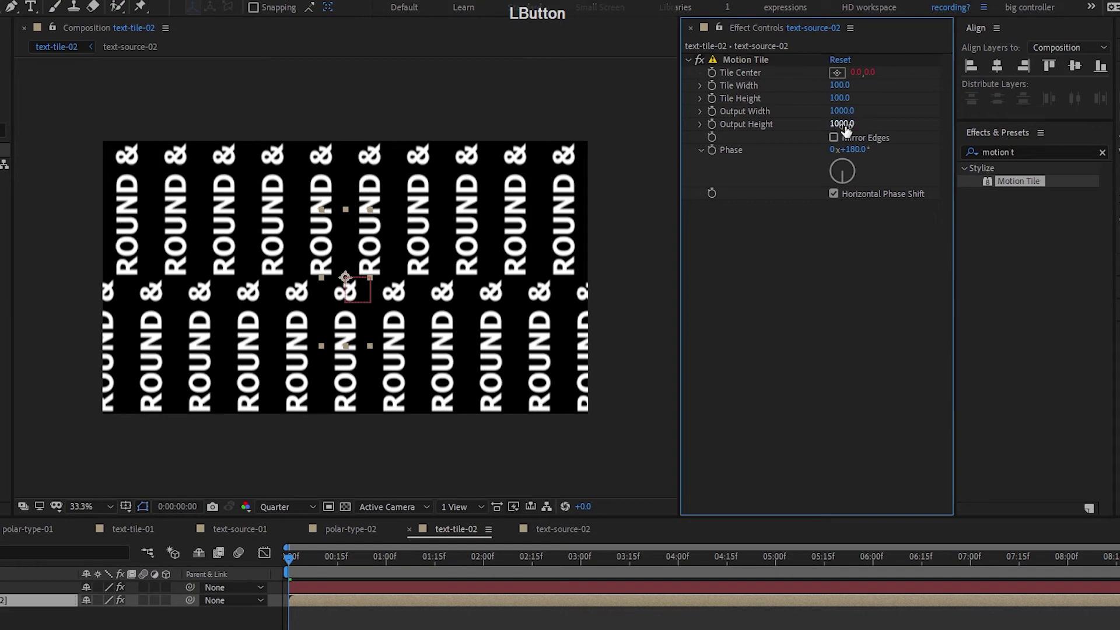
pyautogui.press('Return')
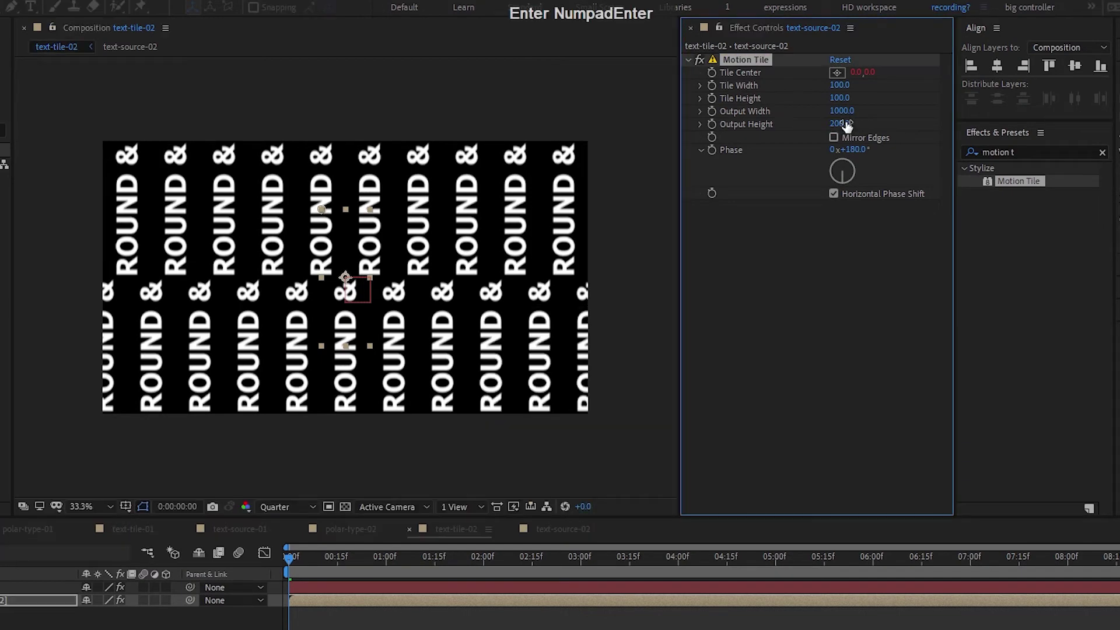
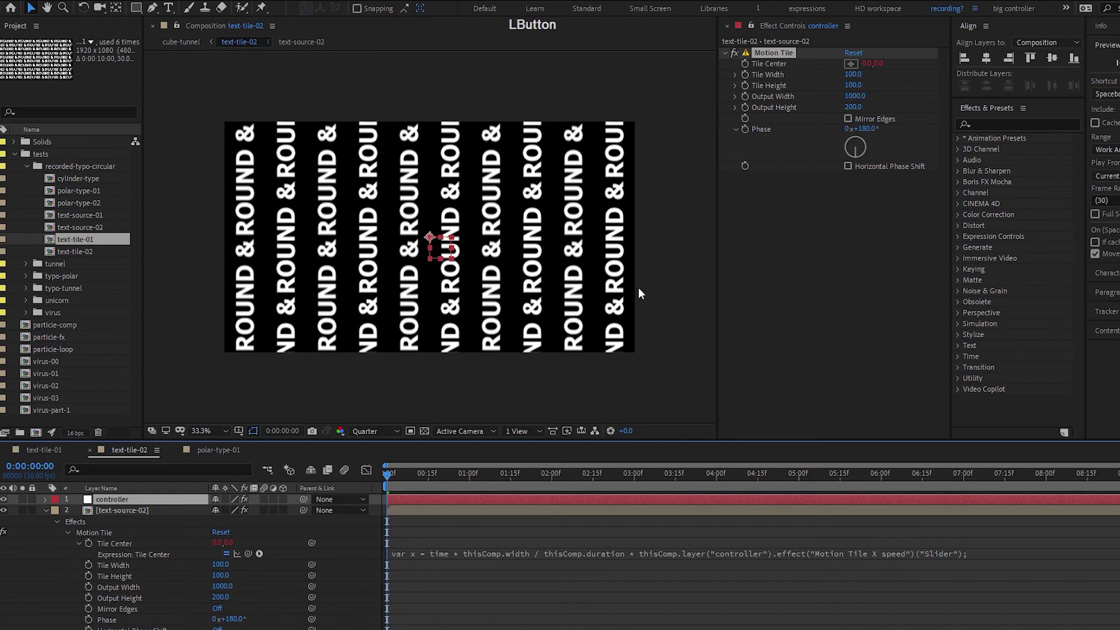
# - Paste text-tile-01's controller-driven Phase expression onto text-tile-02's layer and preview the radial ROUND & burst
pyautogui.press('ctrl+v')
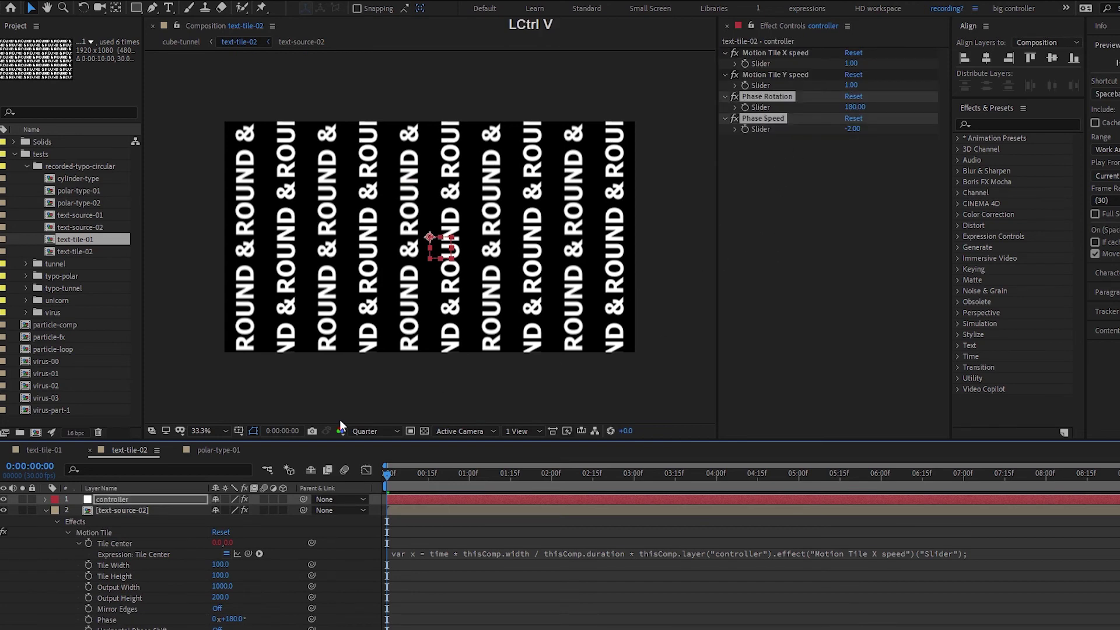
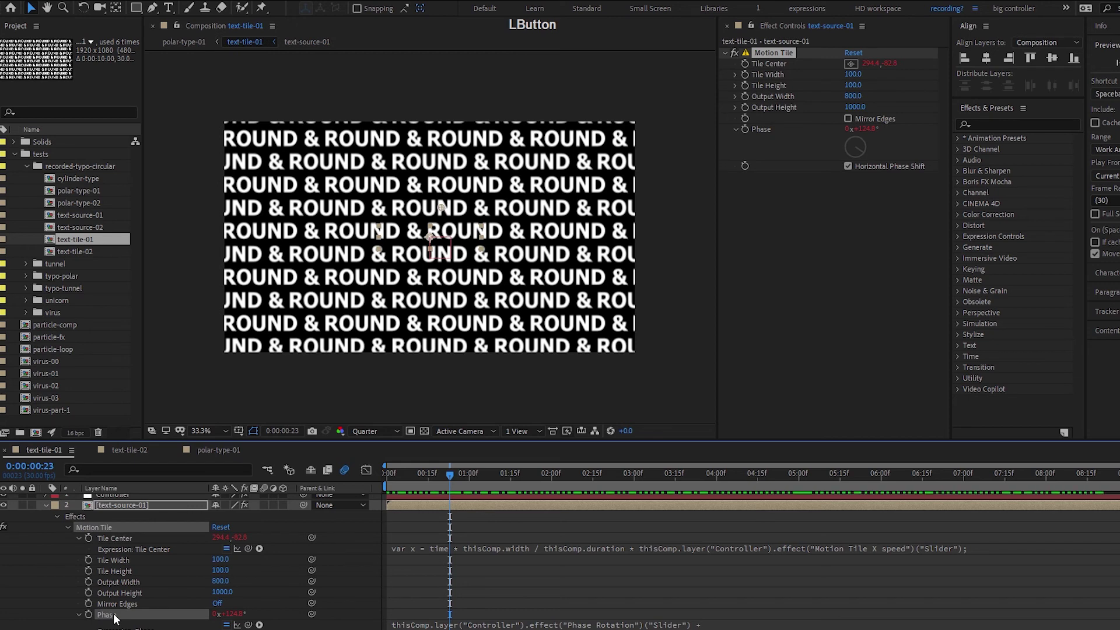
pyautogui.rightClick(118, 618)
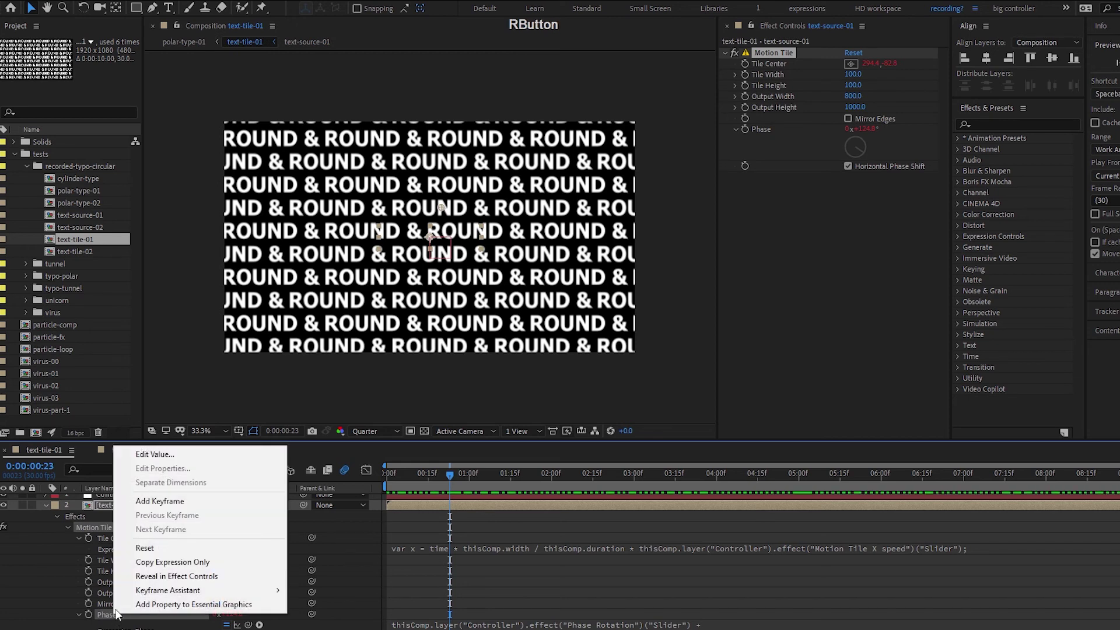
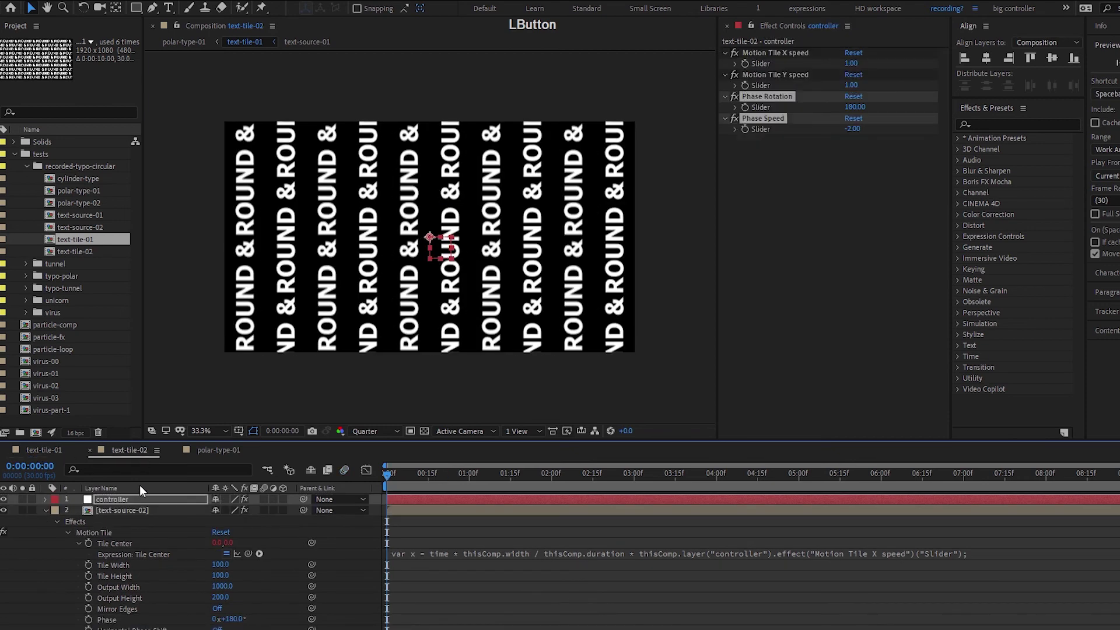
pyautogui.press('ctrl+v')
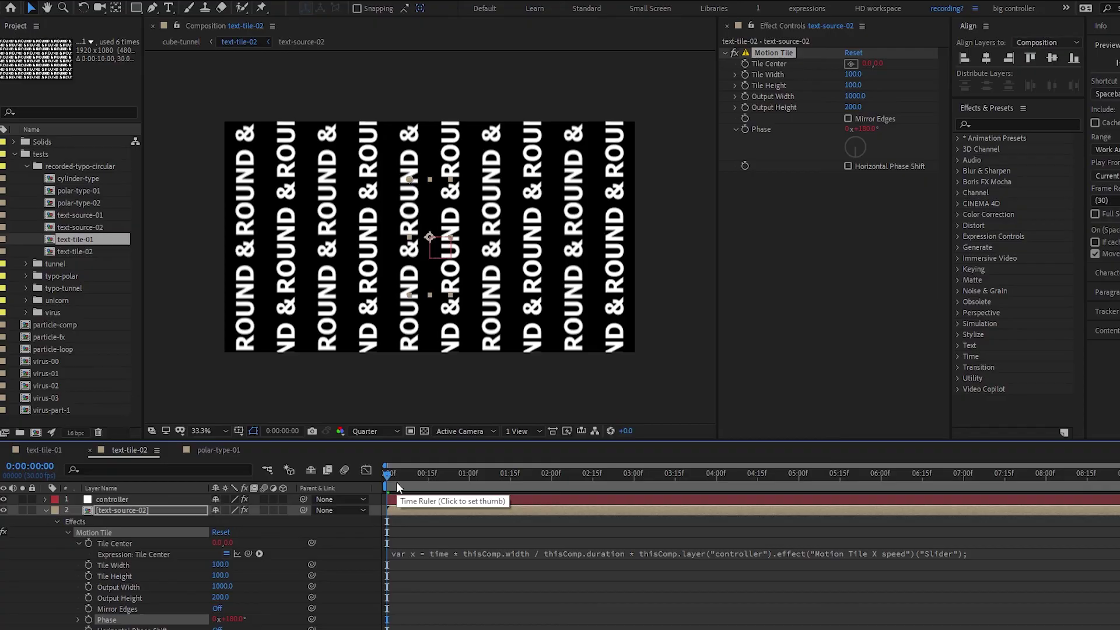
pyautogui.click(401, 484)
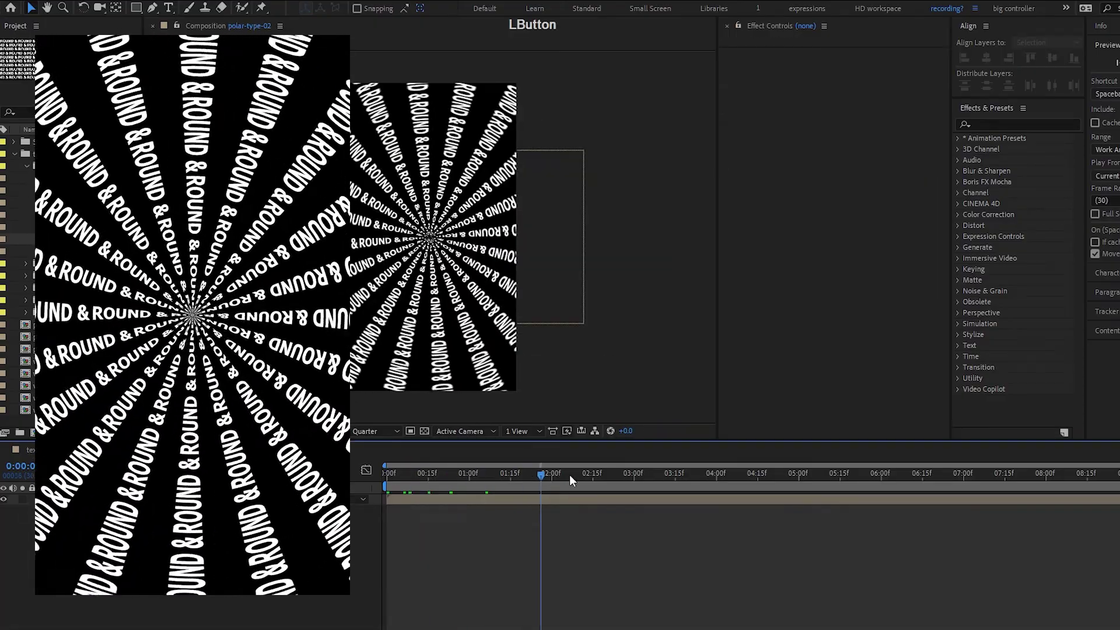